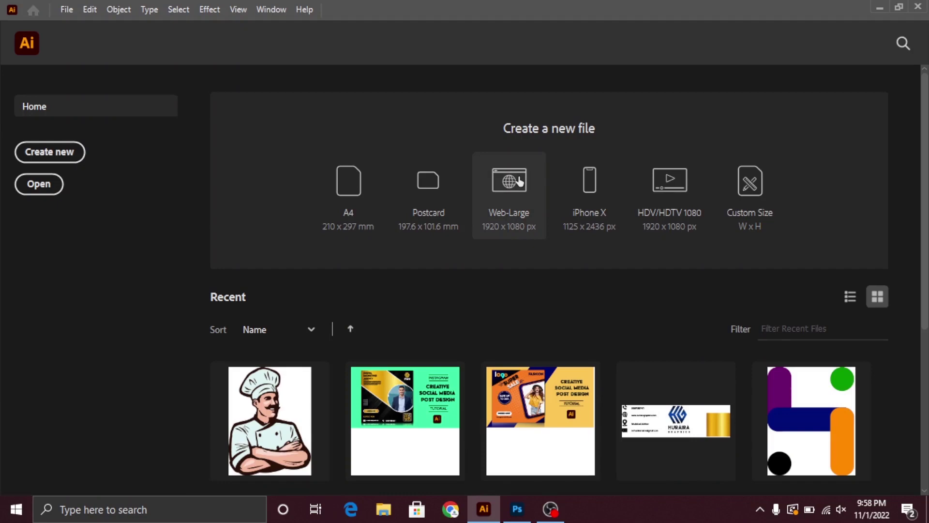
Step: Create a new document from the Web-Large 1920 × 1080 px preset
double_click(510, 251)
key("ctrl+space")
key("ctrl+space")
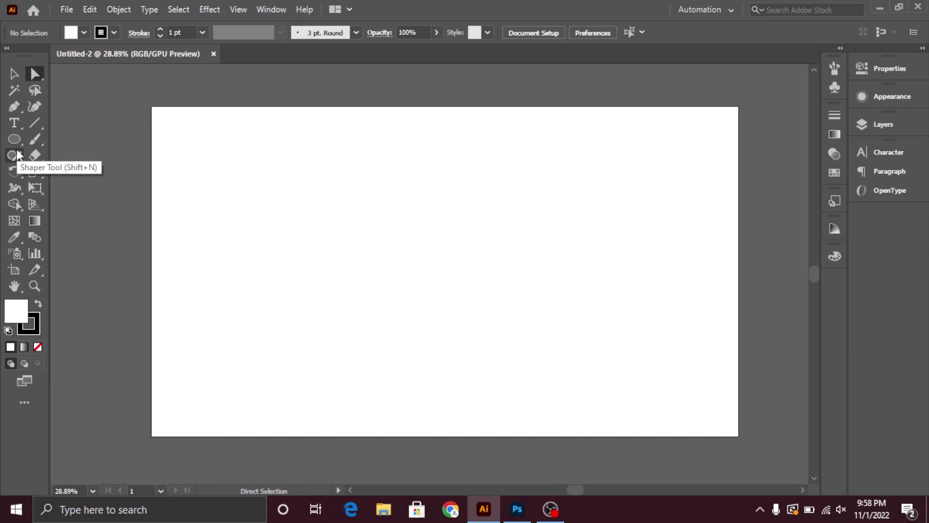
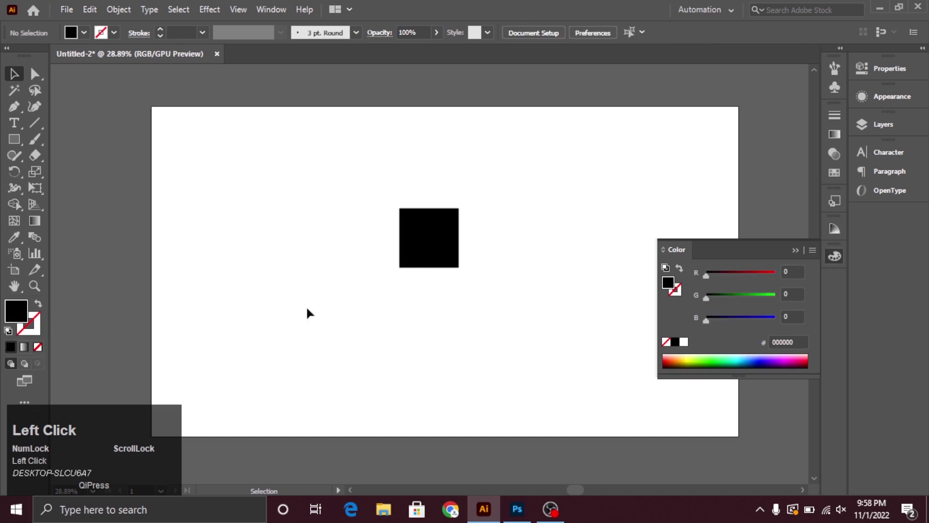
Step: Fill the selected square bright red (R about 244, G and B 0) and deselect it
left_click(419, 301)
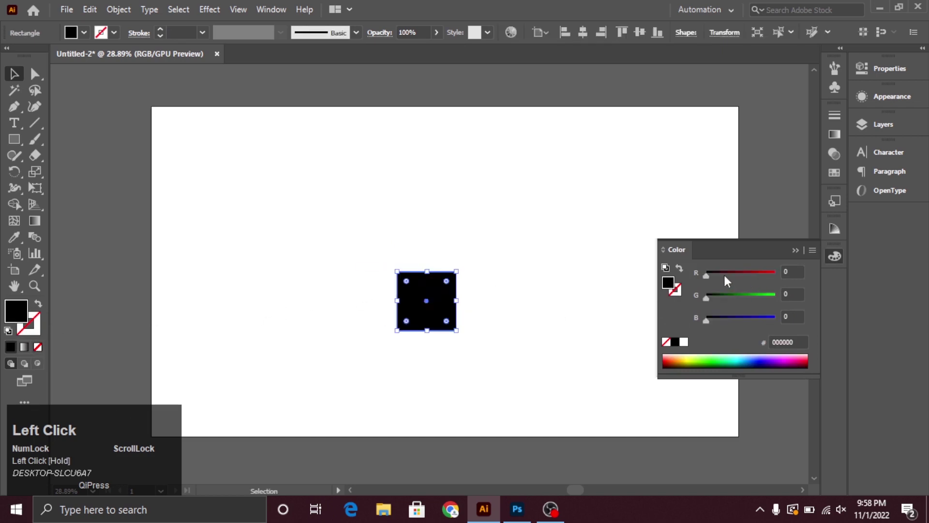
left_click(732, 277)
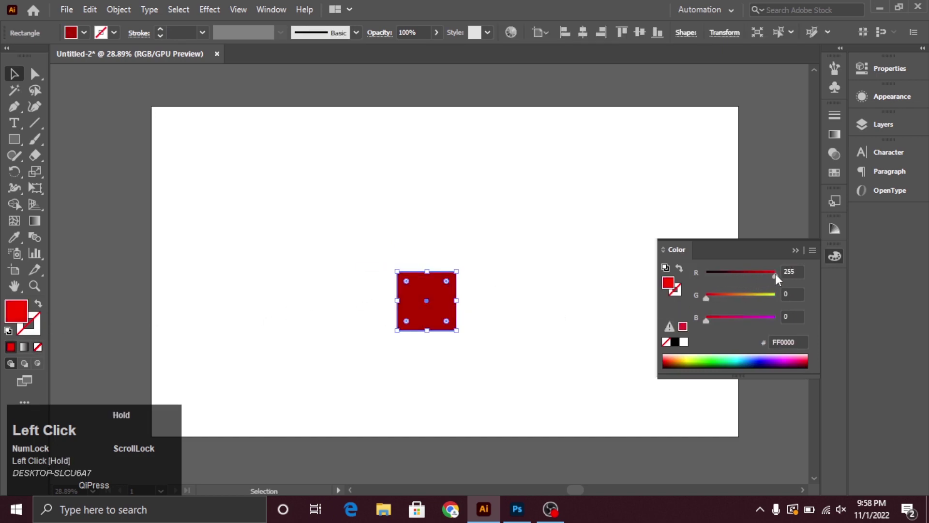
left_click(776, 280)
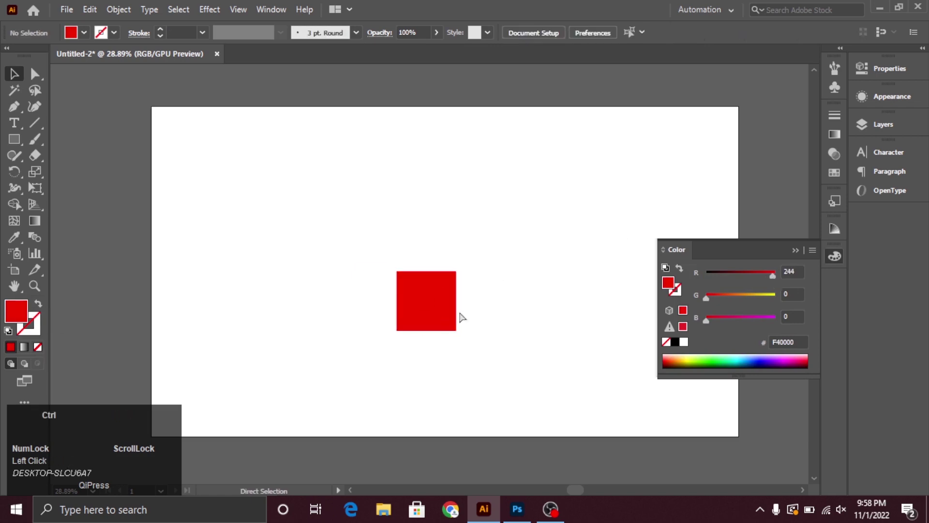
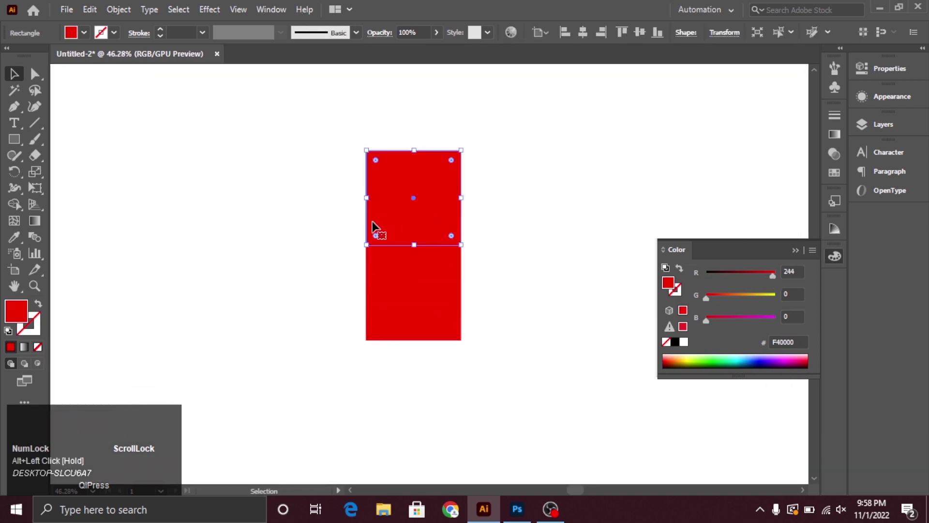
Step: Round the copy into a quarter-circle and colour it dark blue (B about 159)
key("a")
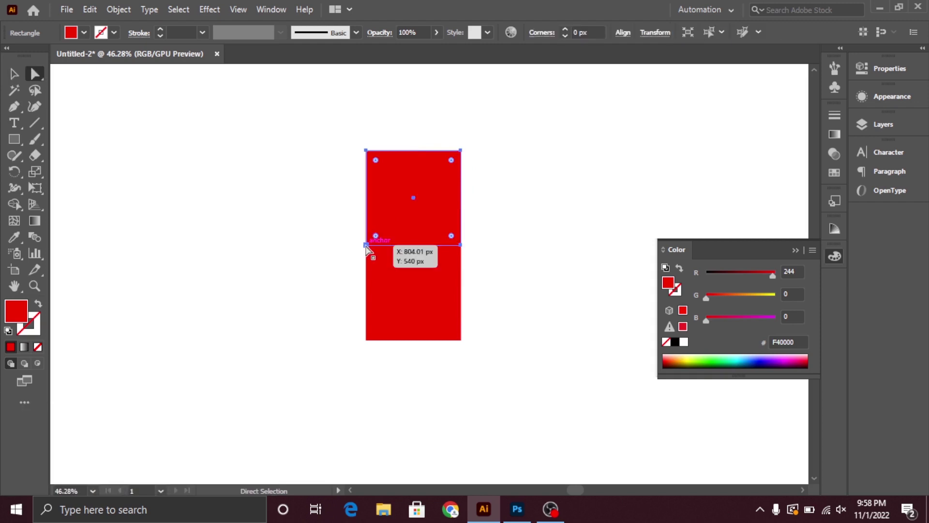
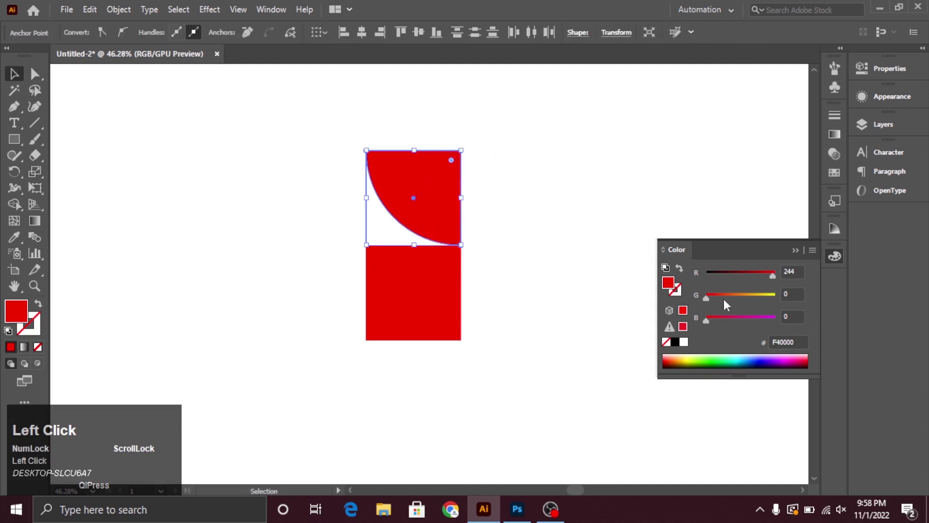
left_click(738, 279)
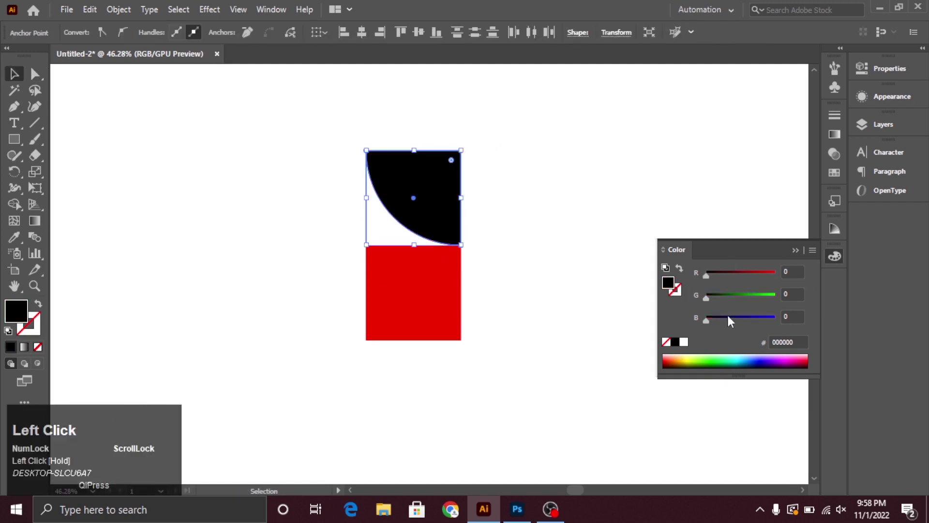
left_click(748, 319)
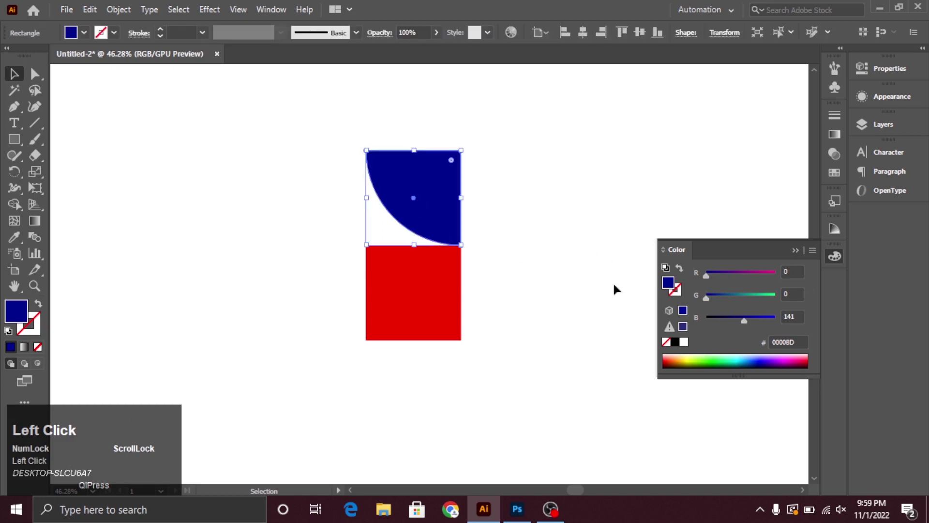
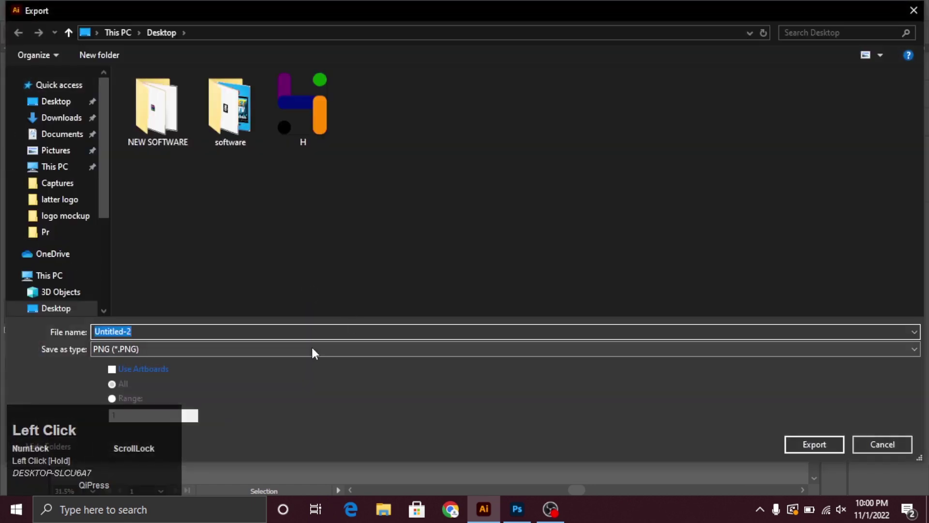
Step: Export the logo as a transparent 600 ppi PNG under a new file name
key("shift+i")
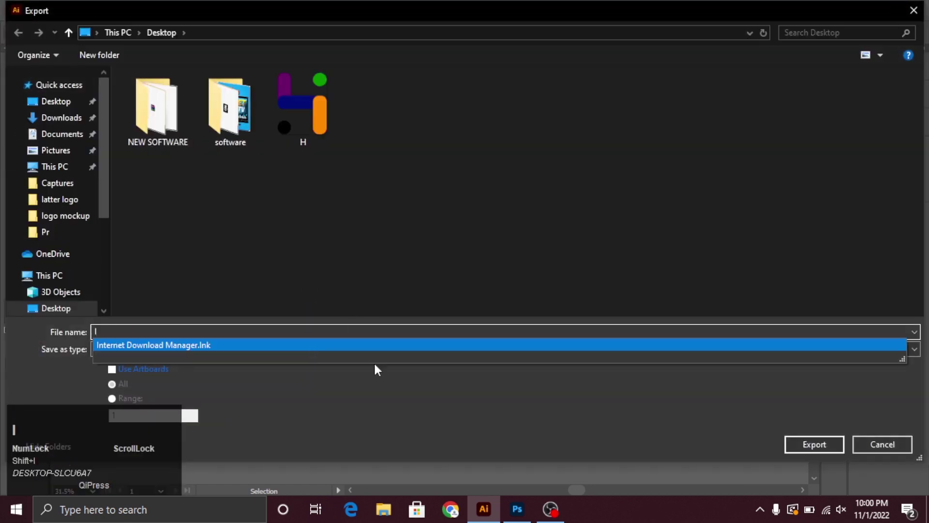
left_click(112, 394)
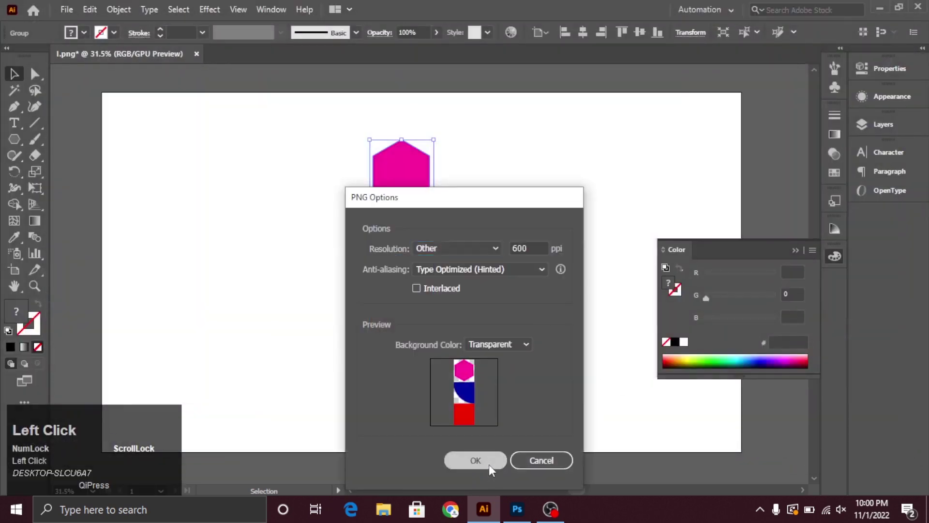
left_click(529, 510)
Step: Switch to Photoshop and bring in the luxury logo mockup PSD
key("super+d")
left_click_drag(126, 138, 516, 503)
left_click_drag(517, 504, 788, 142)
right_click(788, 142)
Step: Place l.png inside the logo smart object and start Free Transform to scale it to about 37%
left_click_drag(702, 189, 130, 56)
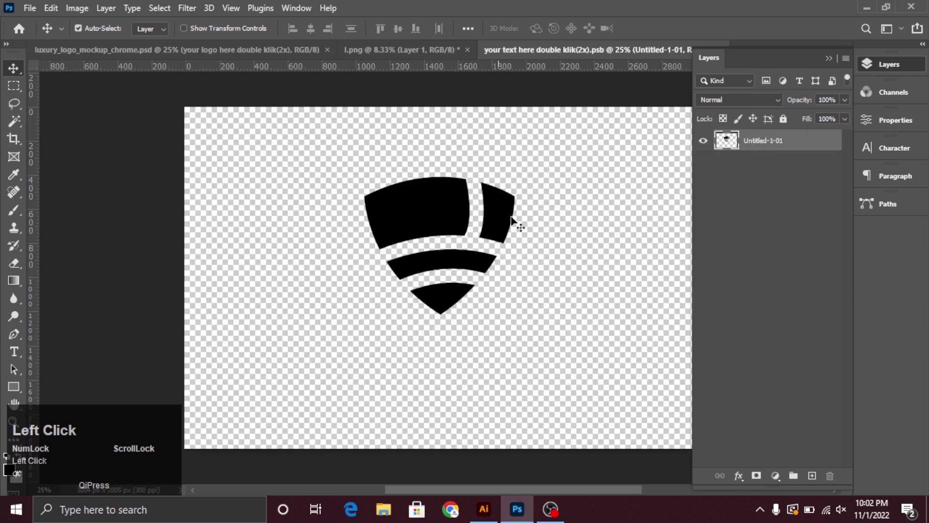
left_click_drag(704, 145, 705, 161)
key("ctrl+t")
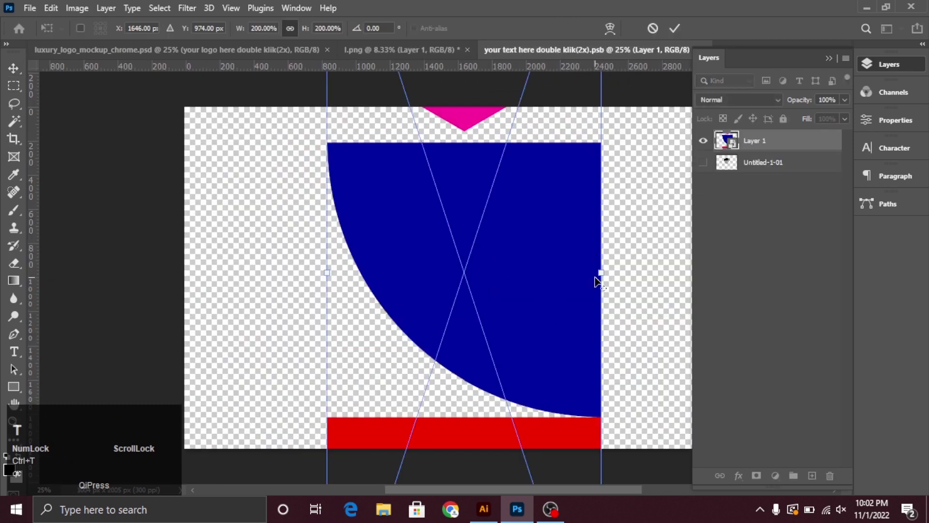
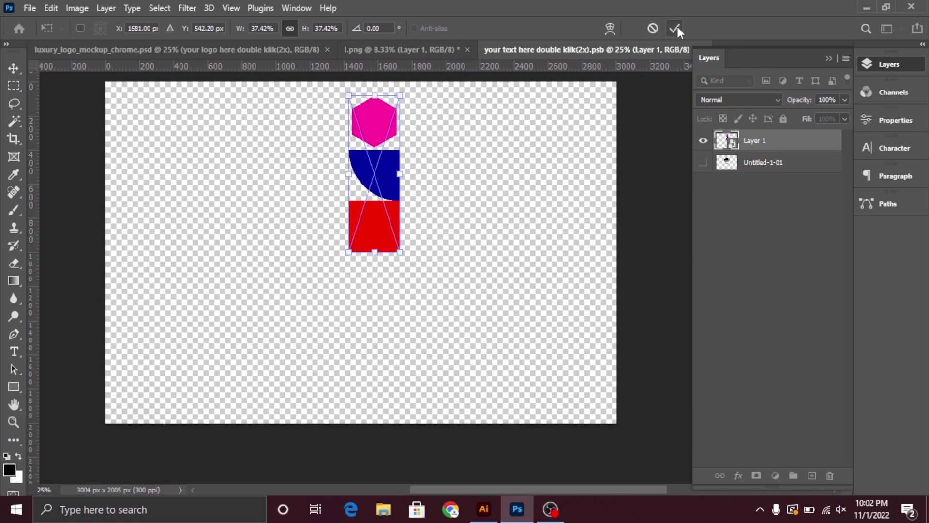
Step: Add LATTER LOGO text at 48 pt with tracking 1000 and Faux Bold beneath the shapes
left_click(681, 31)
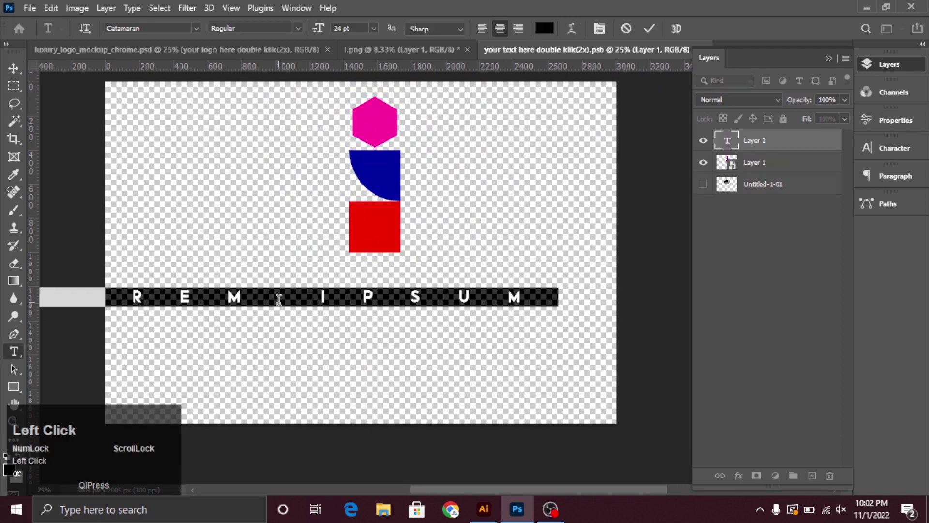
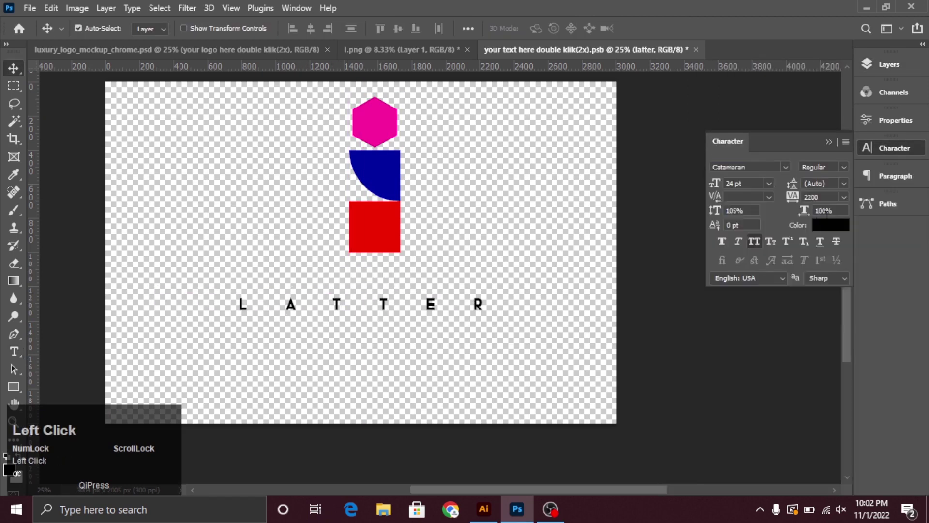
left_click(725, 249)
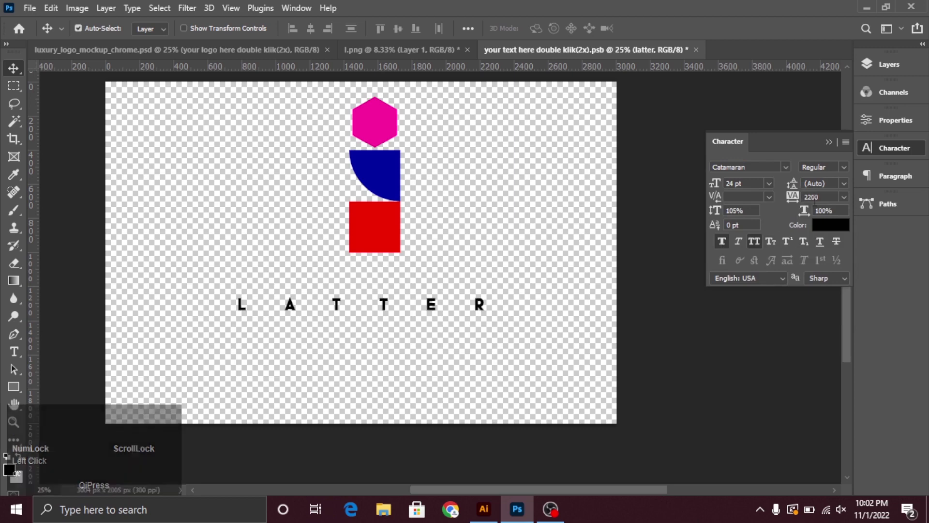
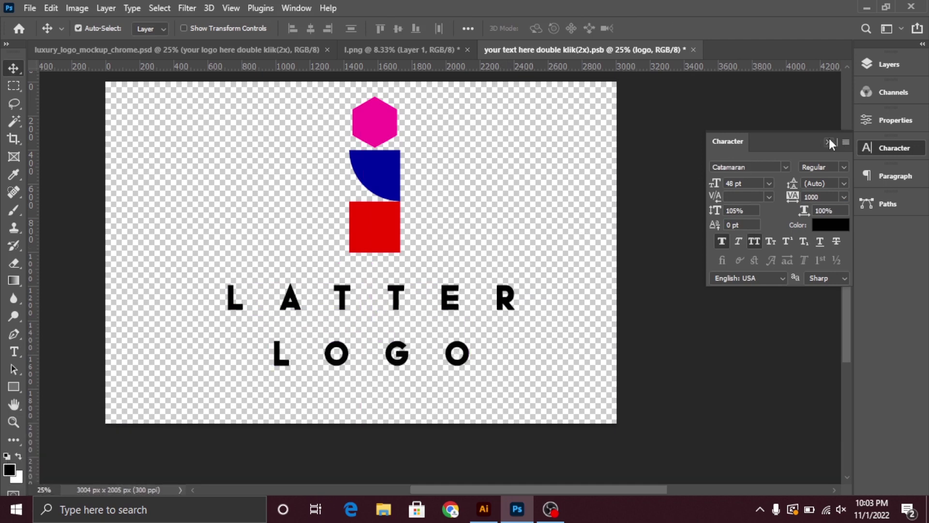
Step: Save the text smart object (.psb) and return to luxury_logo_mockup_chrome.psd
left_click(832, 142)
left_click(31, 8)
left_click(54, 165)
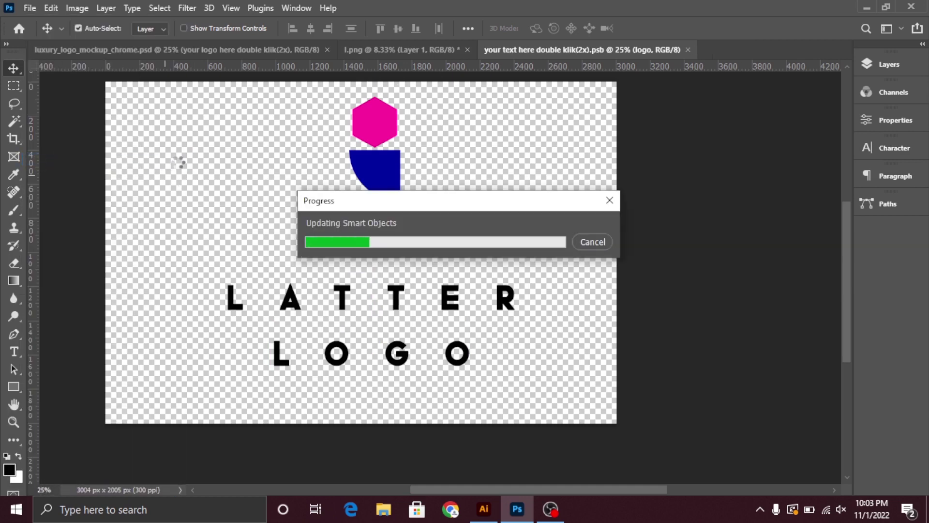
left_click(138, 57)
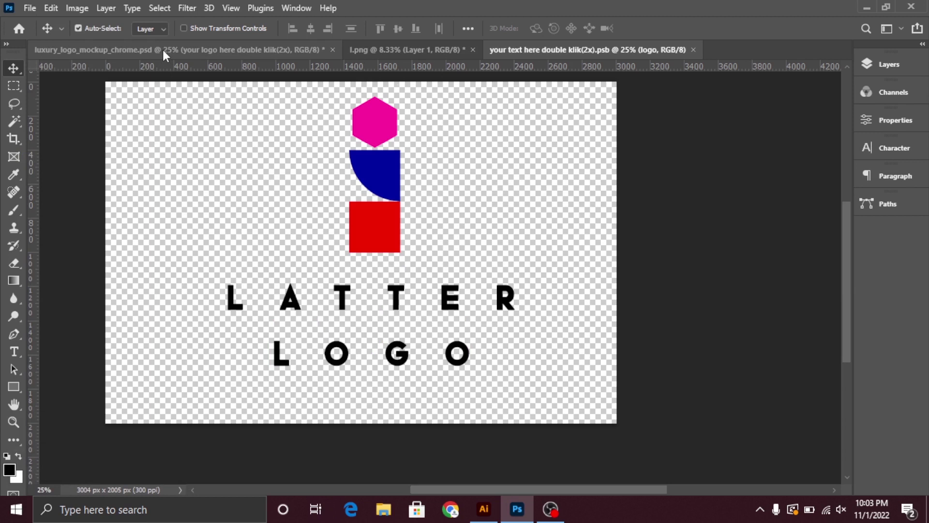